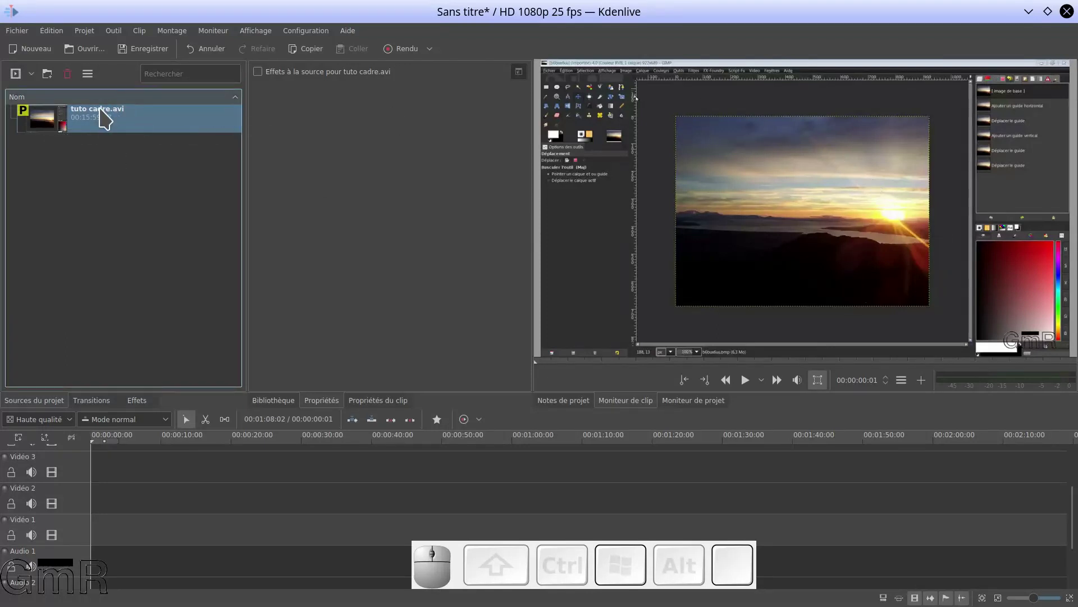
Step: Place tuto cadre.avi at the start of Vidéo 1 and scrub through it to preview
drag(85, 140, 168, 510)
drag(222, 523, 186, 474)
drag(186, 473, 320, 484)
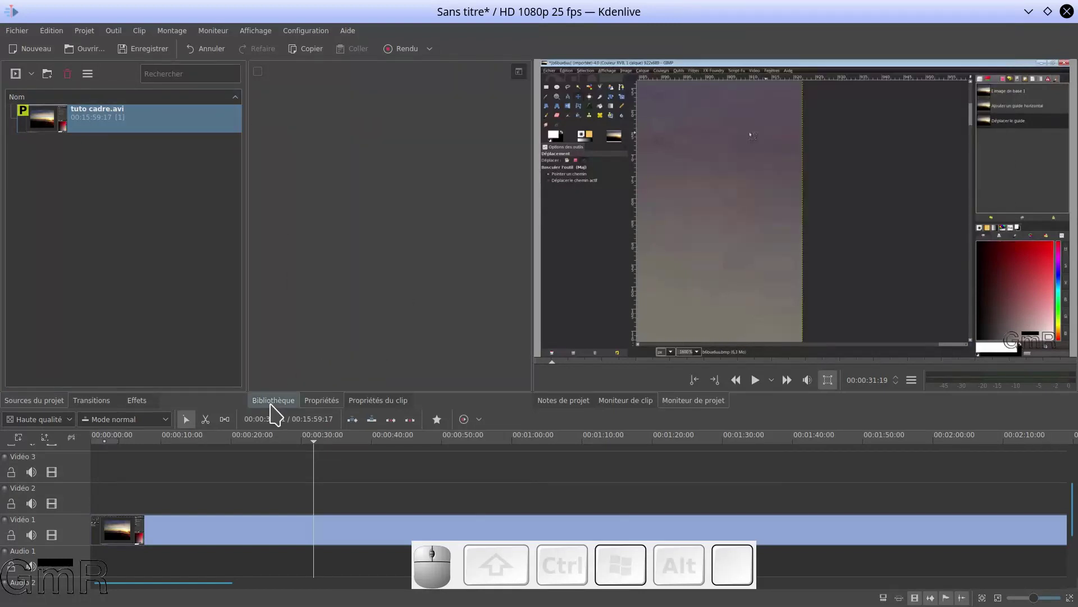
Step: Add abonne_toi_intro.webm from the library's vidéo folder to the project bin
click(278, 413)
click(266, 186)
scroll(down, 3)
scroll(up, 3)
click(369, 242)
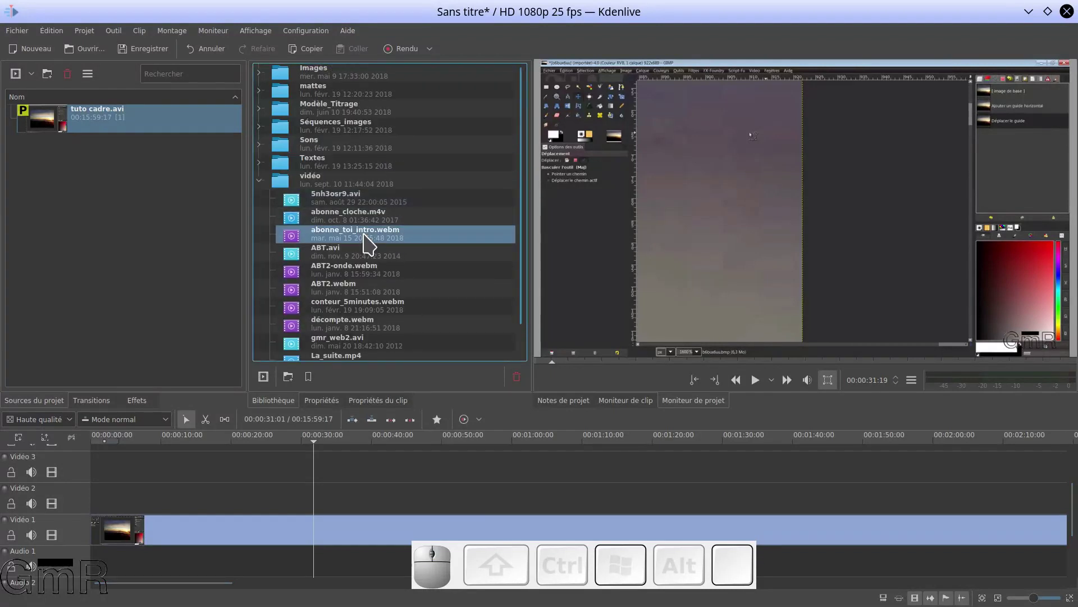
drag(369, 242, 123, 198)
Step: Place the subscribe clip on Vidéo 2 above the tutorial and play a short preview
click(61, 163)
drag(95, 158, 137, 487)
click(148, 468)
click(137, 466)
key(space)
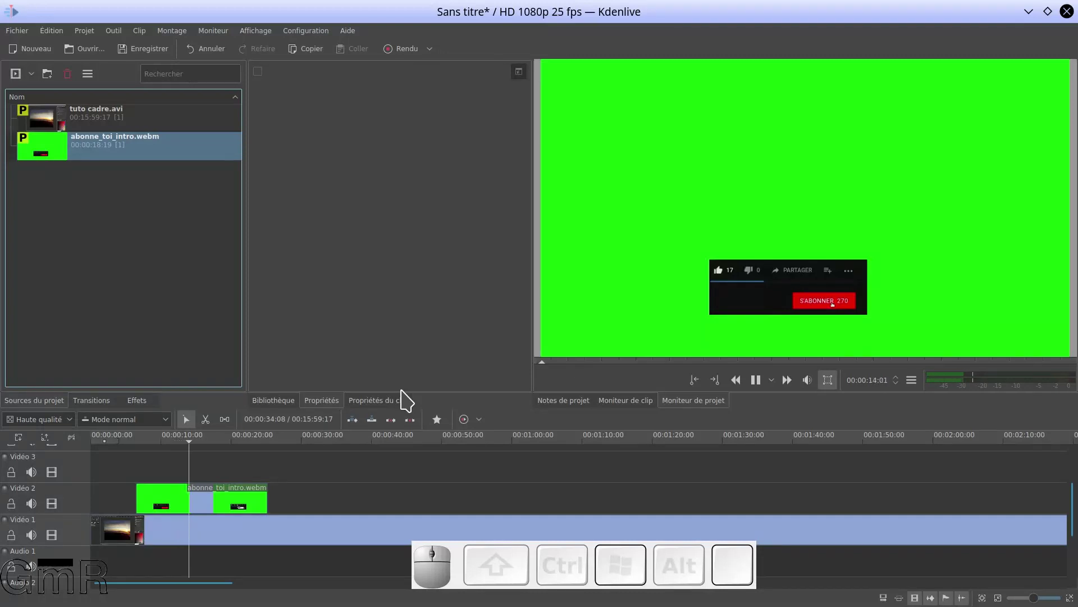
key(space)
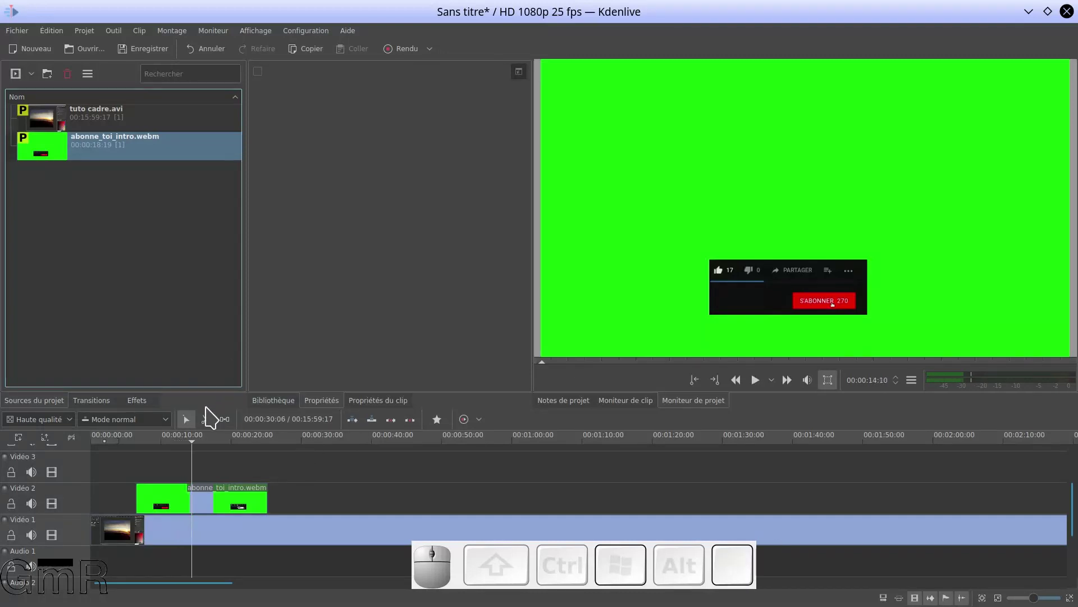
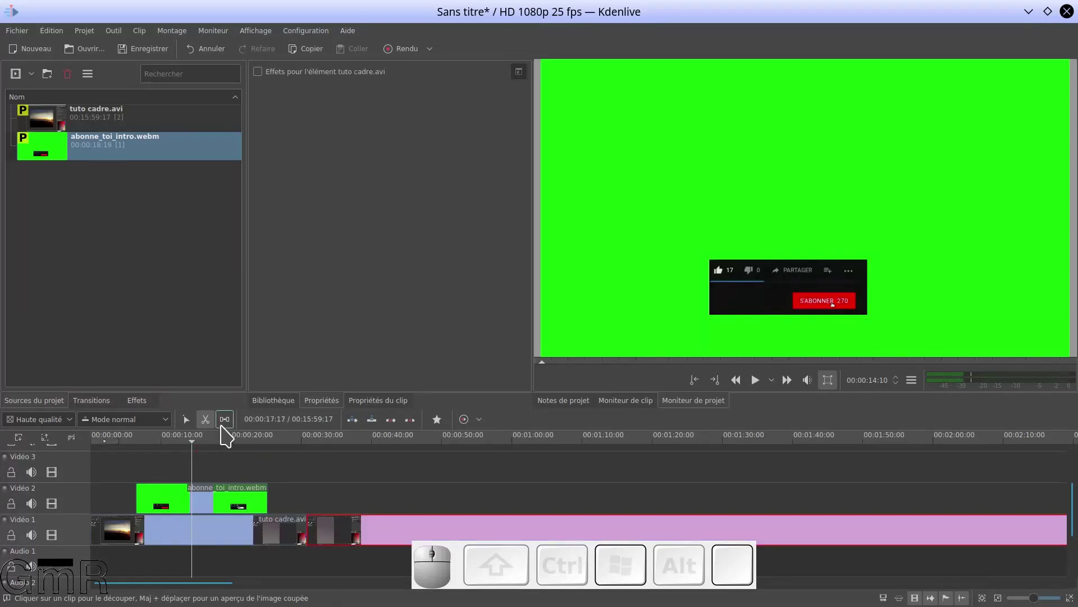
Step: Delete the tutorial clip's cut-off tail, return to the selection tool and preview playback
key(Delete)
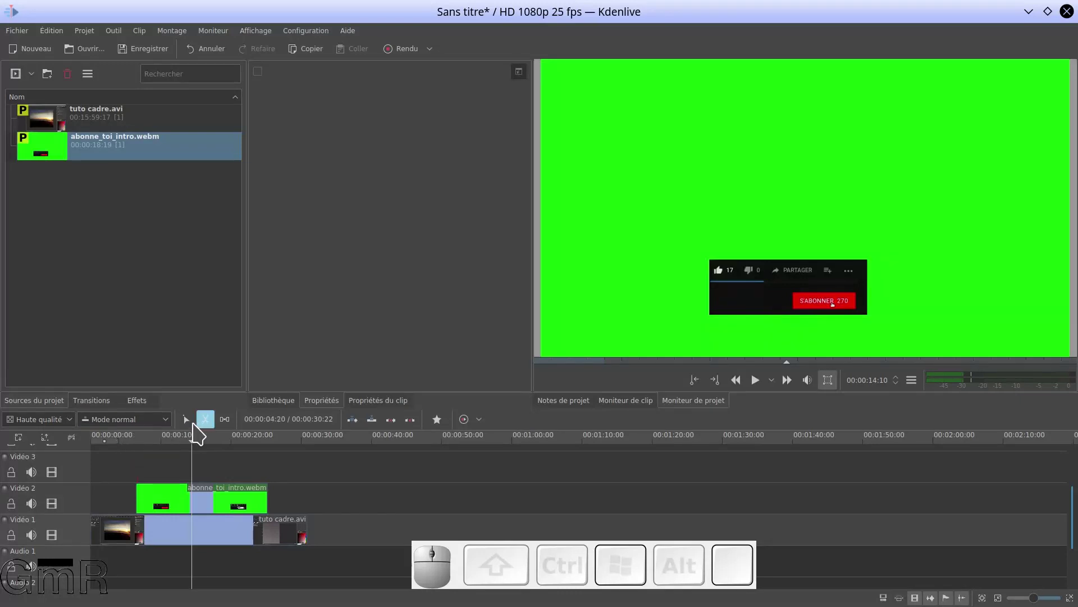
click(196, 429)
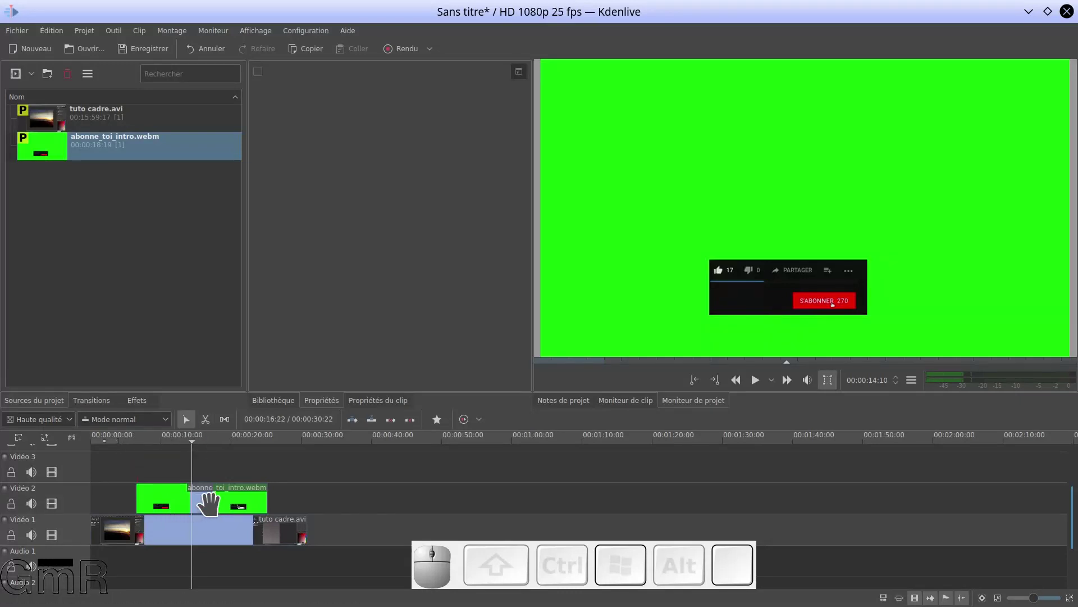
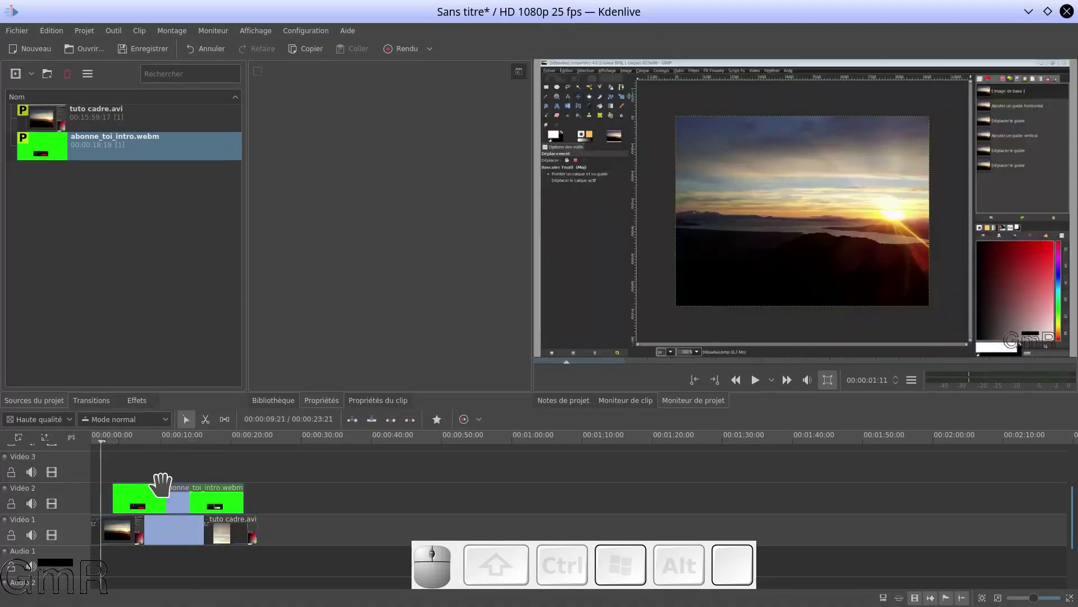
key(space)
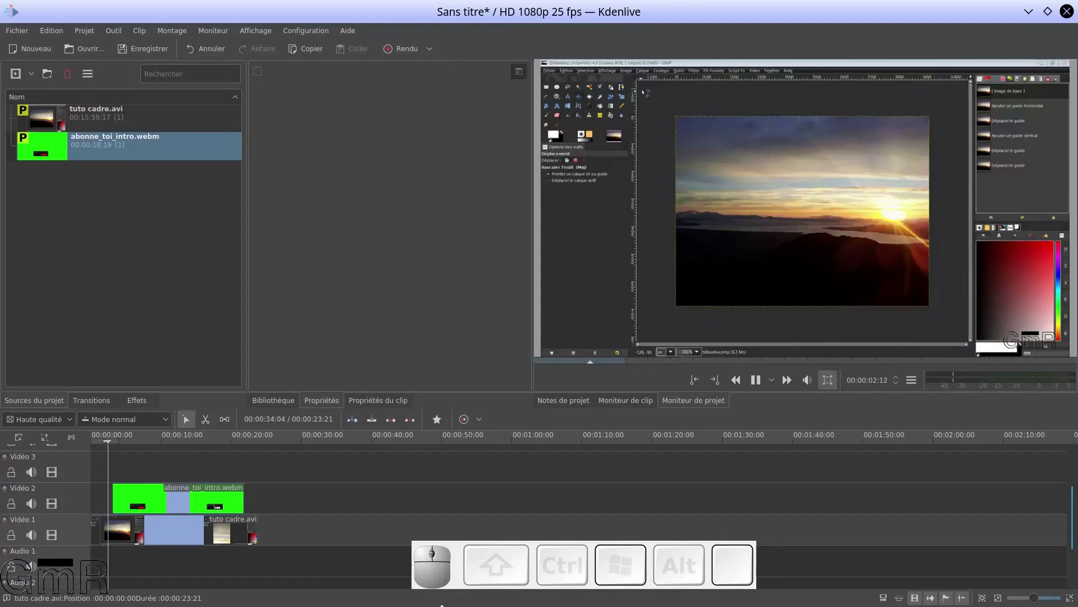
key(space)
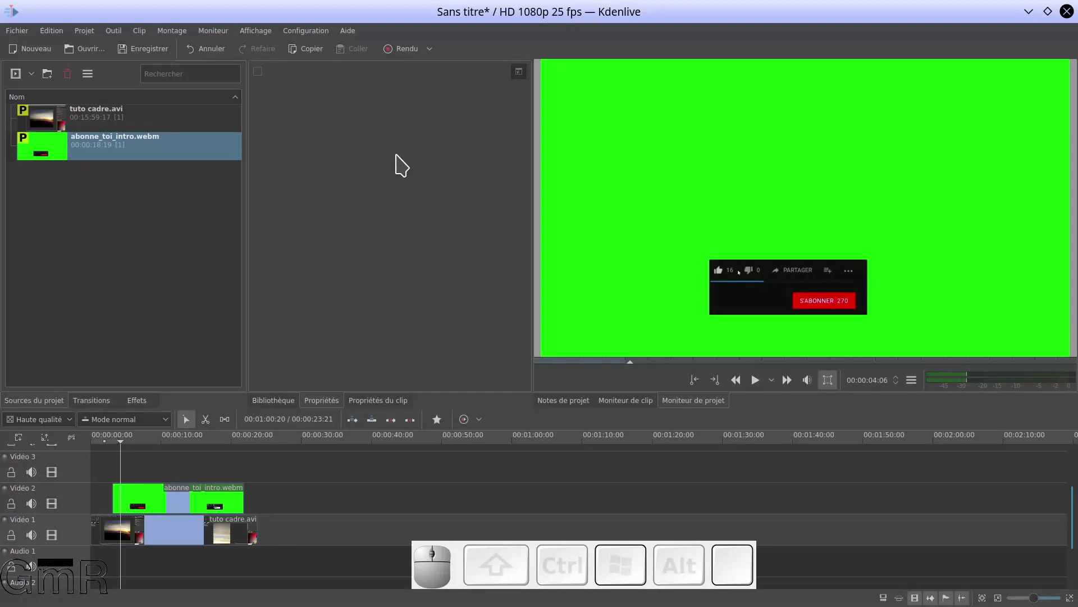
Step: Apply the favourite Alpha_abonne_toi effect to the subscribe clip on Vidéo 2
click(155, 412)
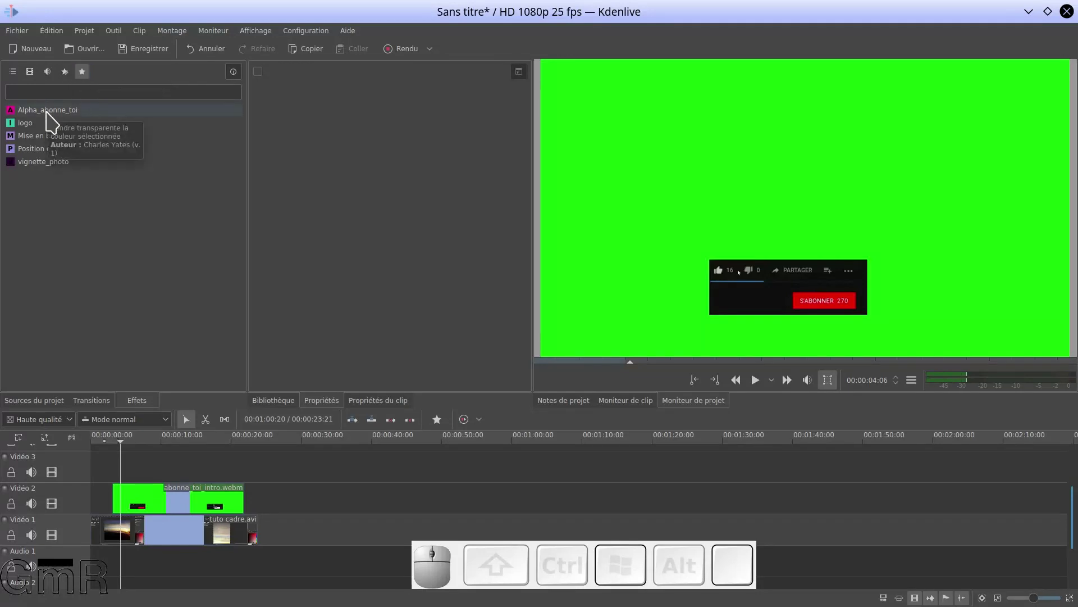
click(52, 121)
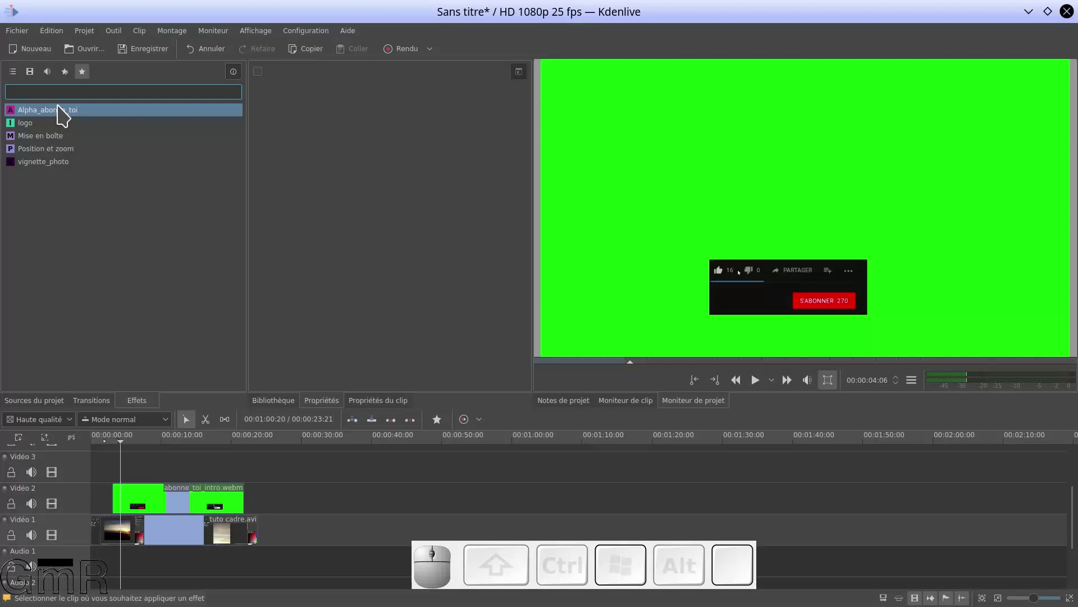
click(173, 483)
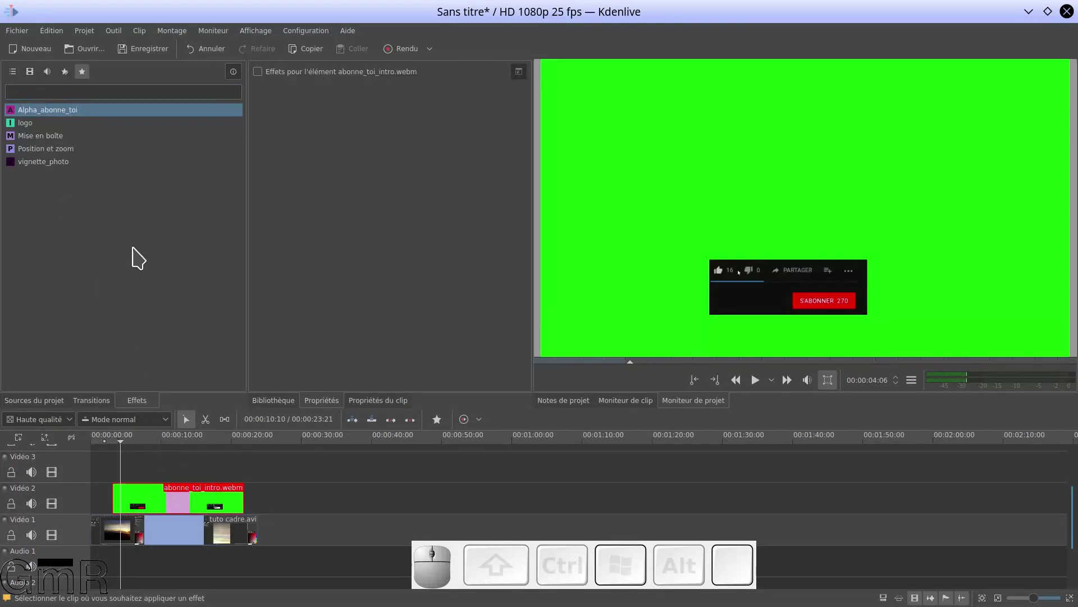
click(83, 123)
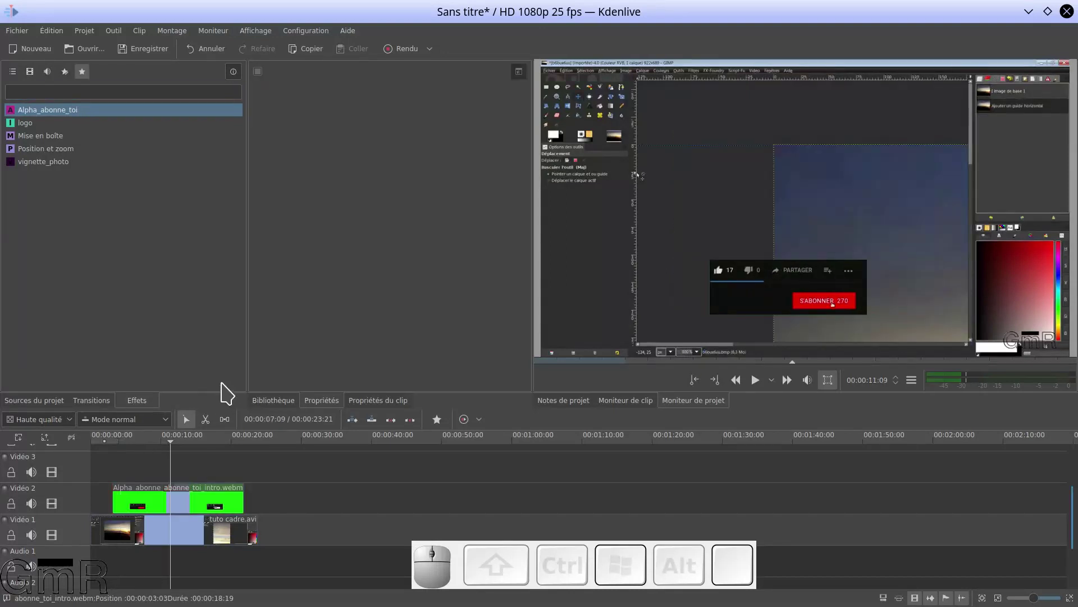
Step: Render the project in WebM format to an output file named 1.webm
click(410, 60)
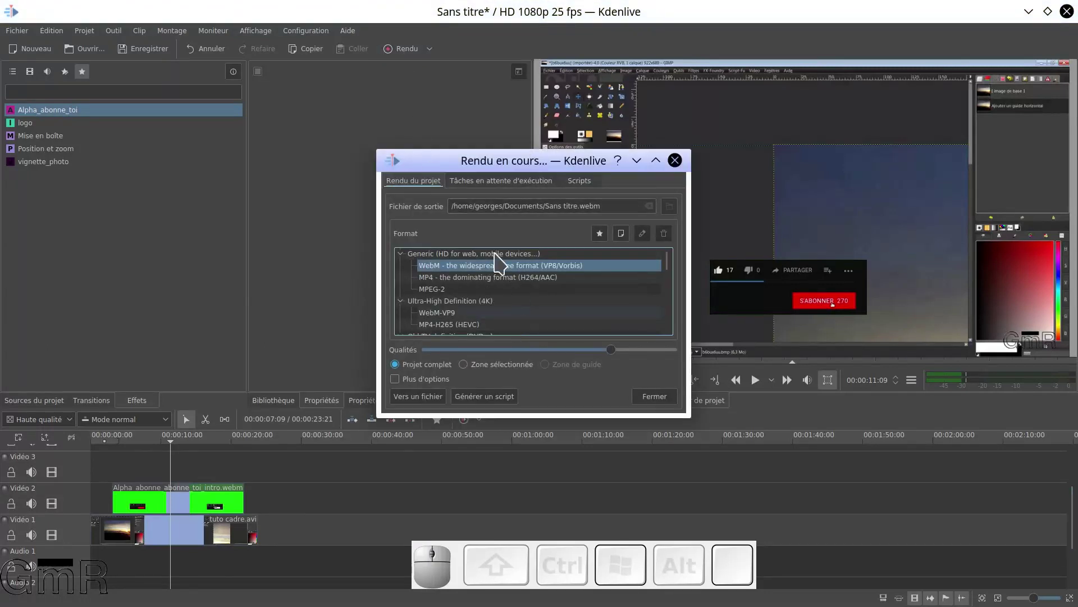
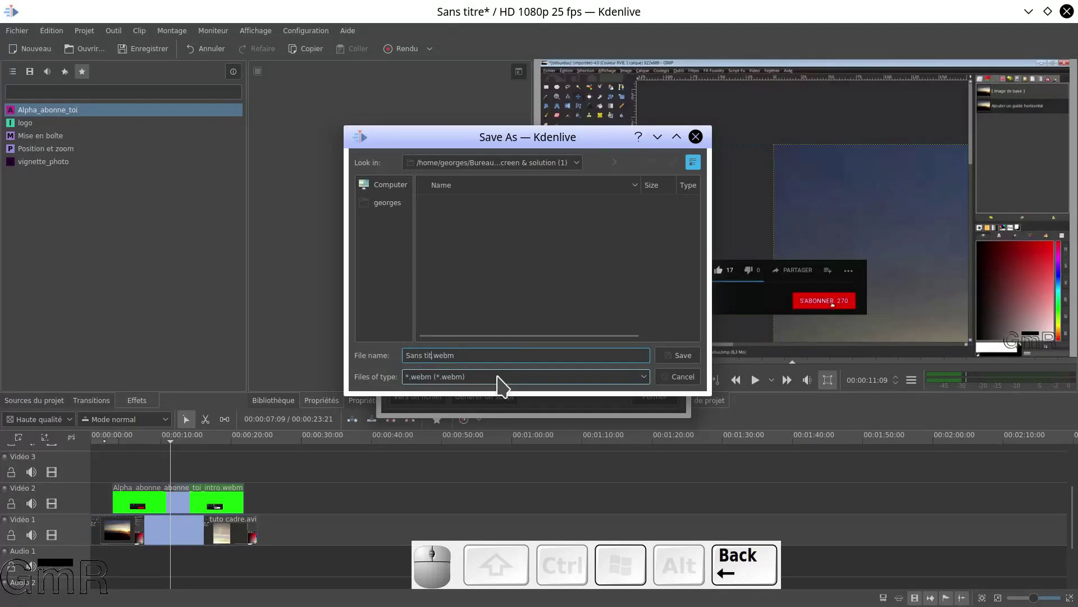
key(KP_1)
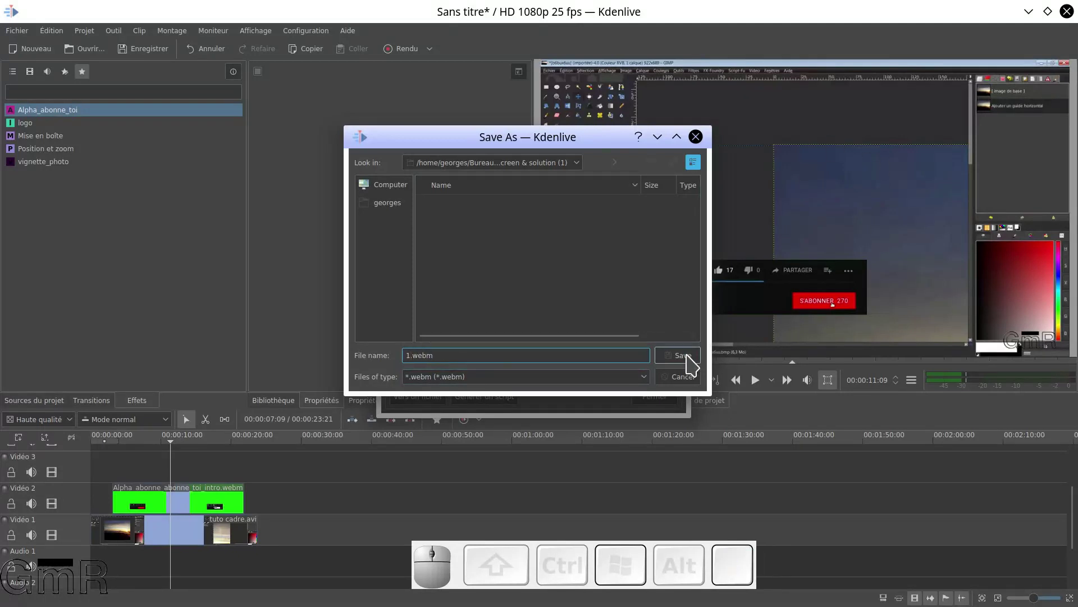
click(692, 363)
click(411, 410)
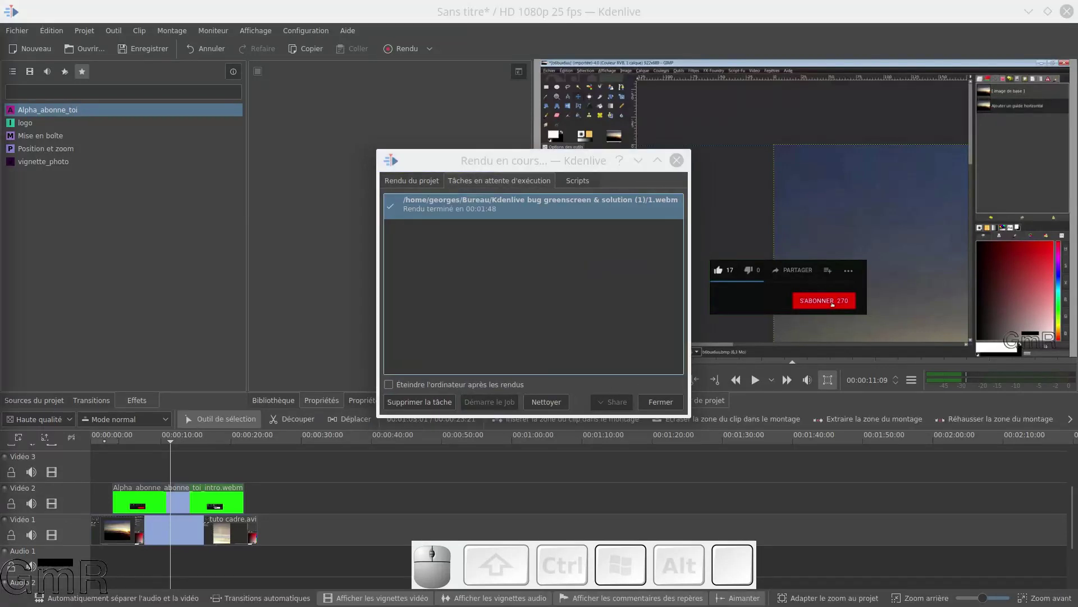
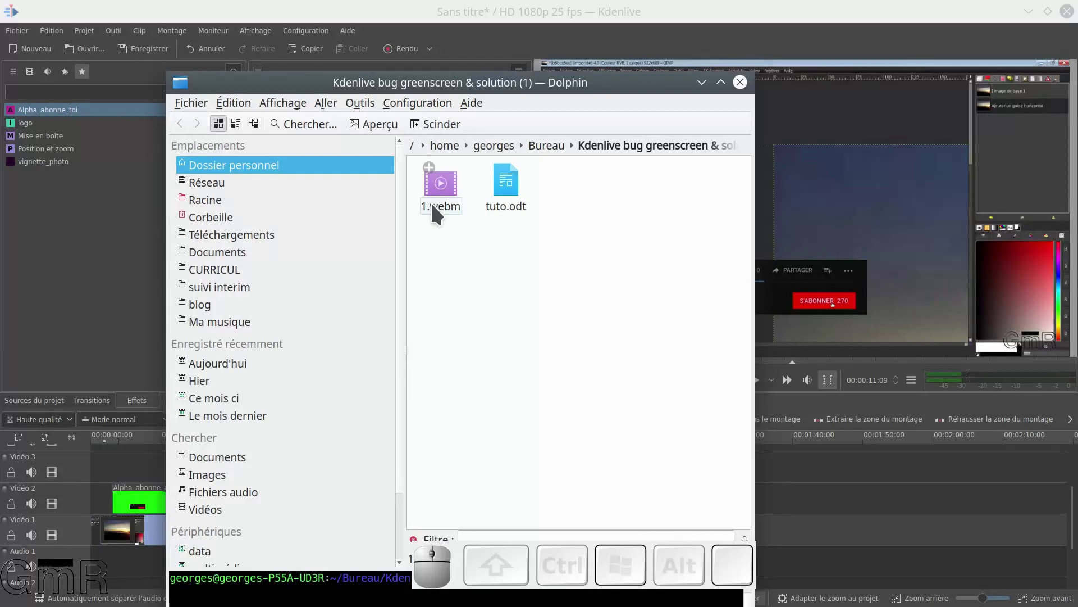
Step: Play the rendered 1.webm from Dolphin in VLC
click(437, 212)
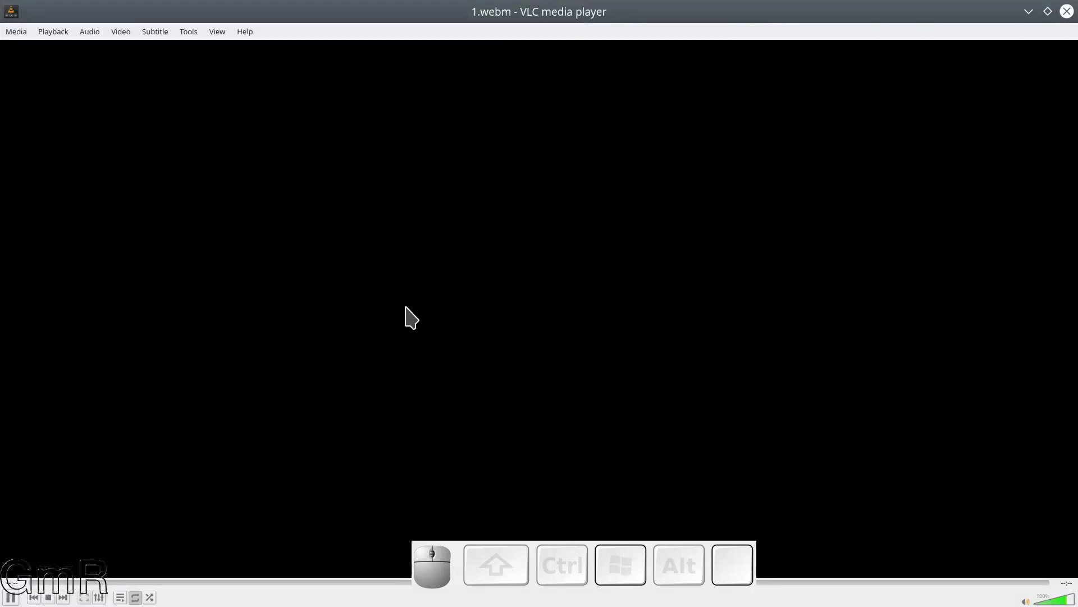
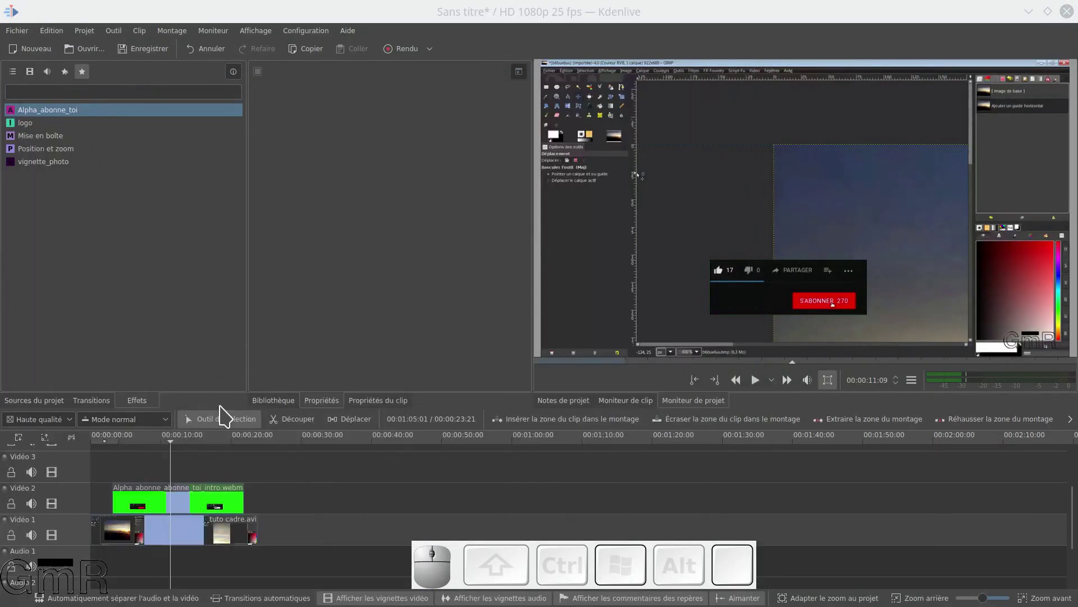
Step: Move the playhead later and select the subscribe clip to show its Alpha_abonne_toi settings
drag(139, 456, 197, 485)
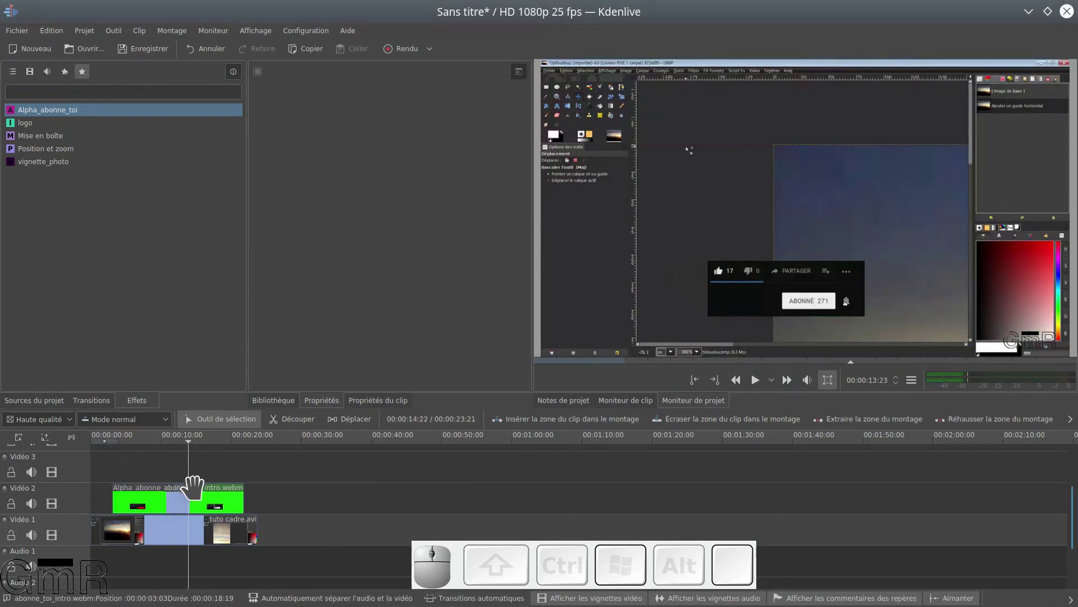
click(199, 497)
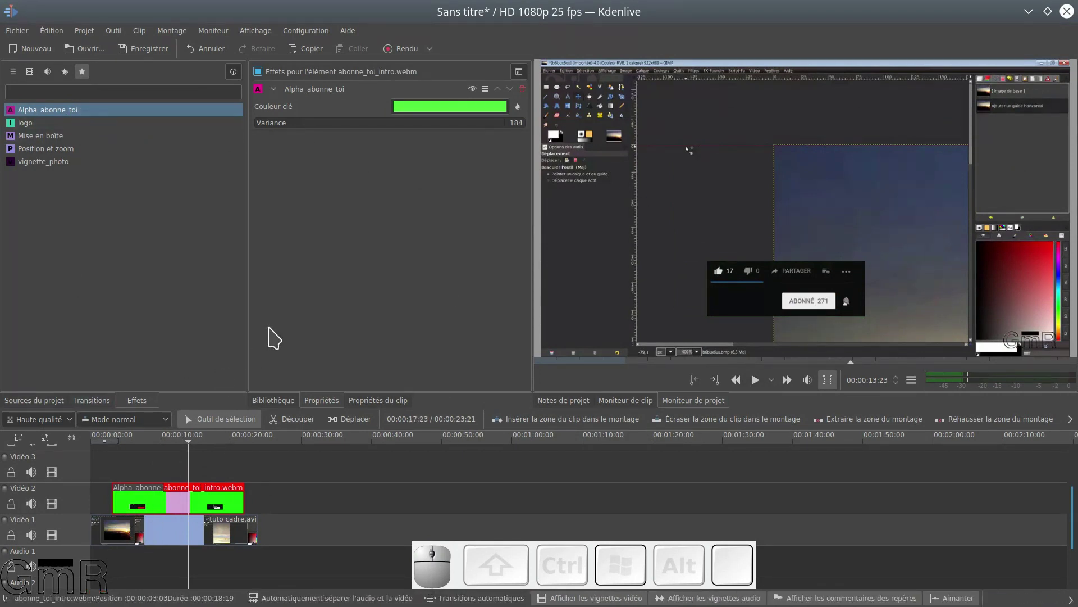
Step: Change the Couleur clé of the chroma key to bright green #50ff3d
click(426, 115)
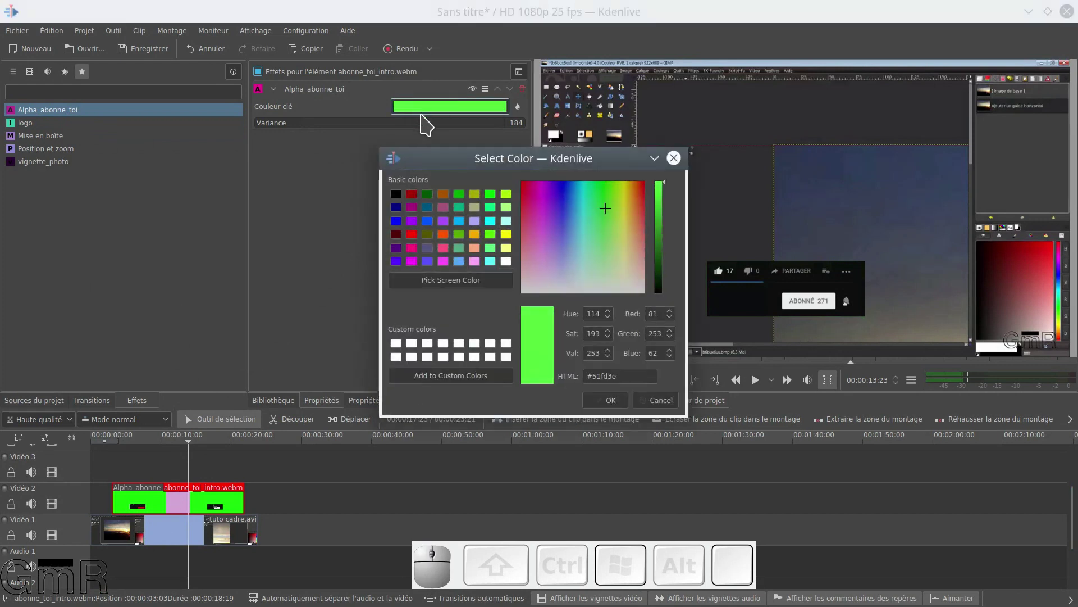
drag(670, 187, 652, 271)
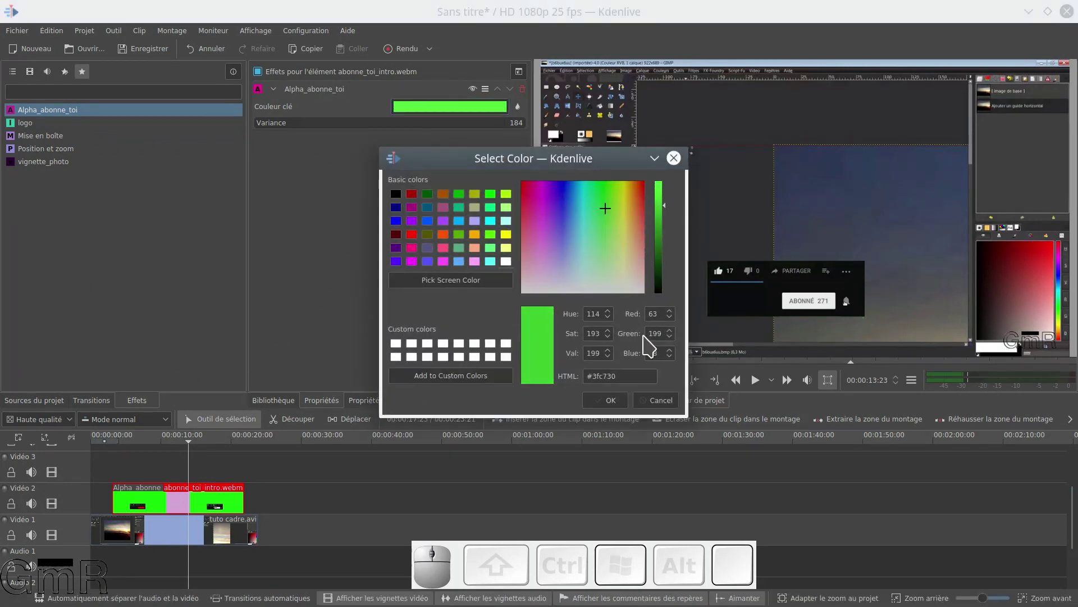
drag(676, 213, 672, 220)
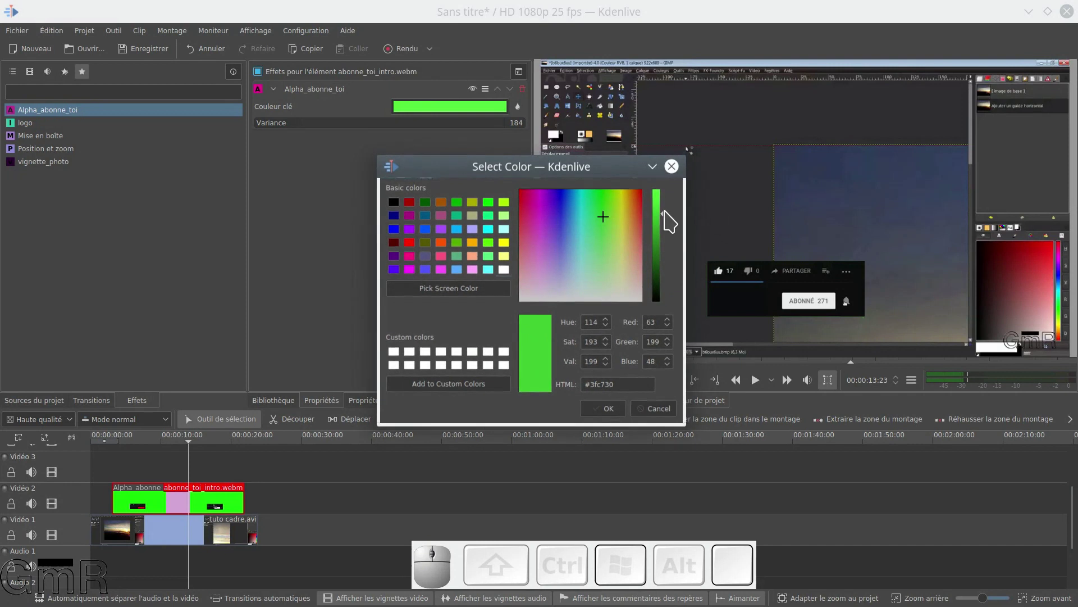
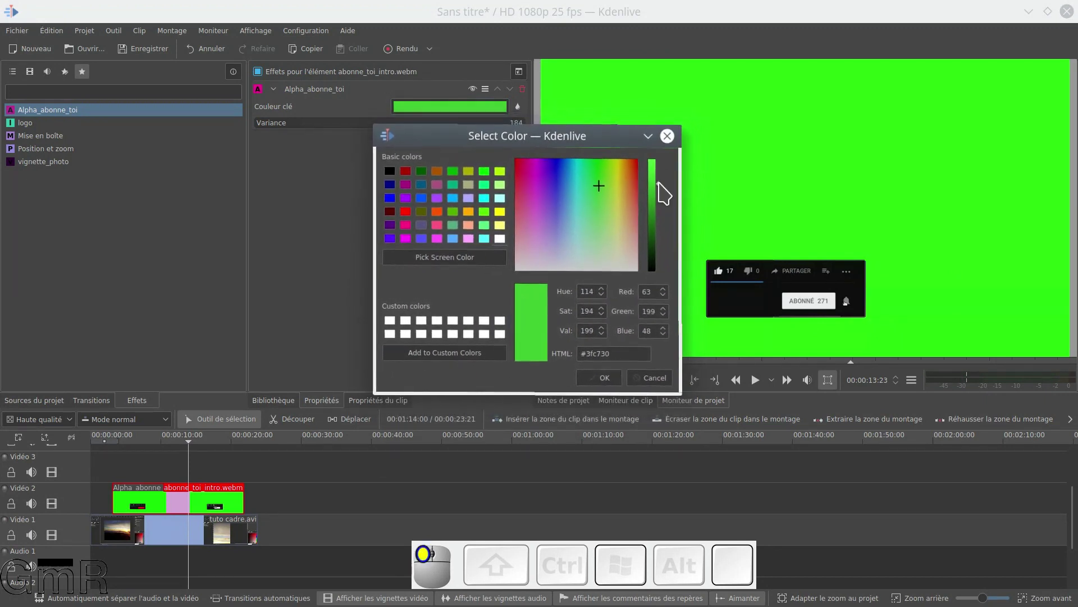
drag(662, 191, 636, 306)
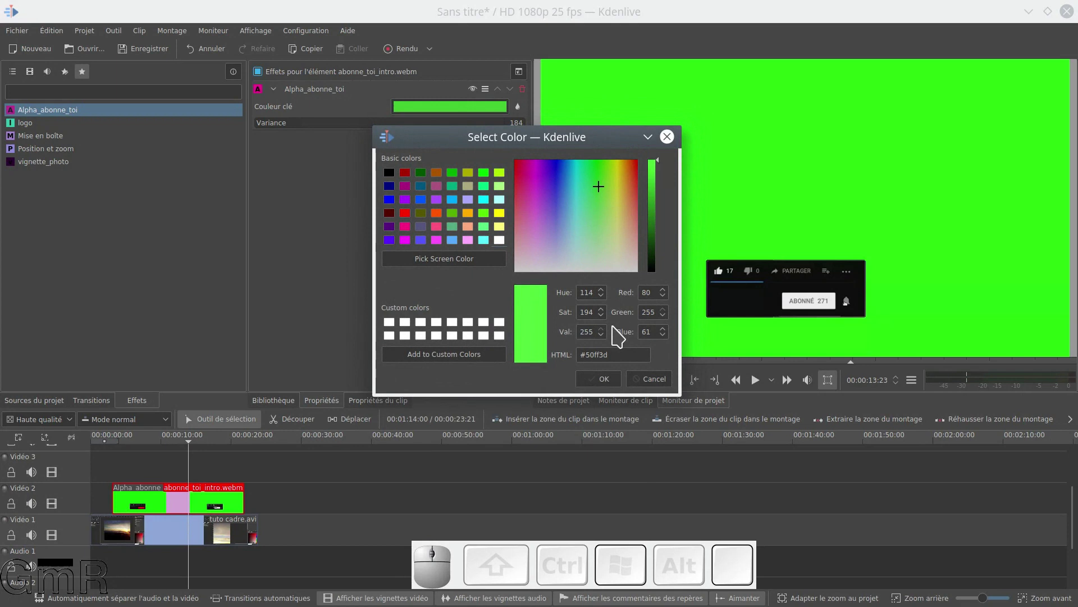
click(603, 385)
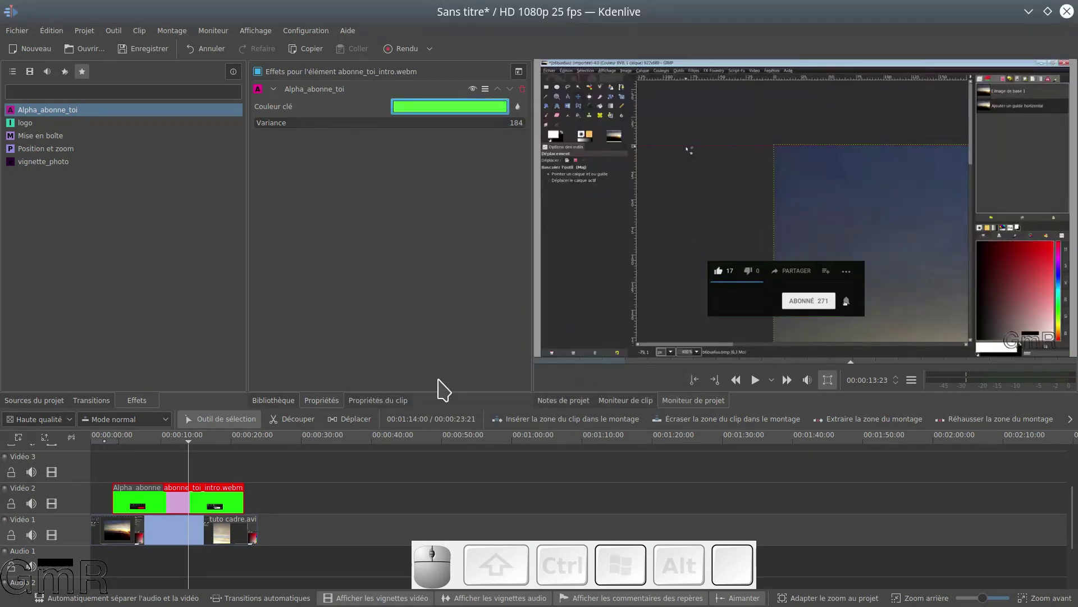
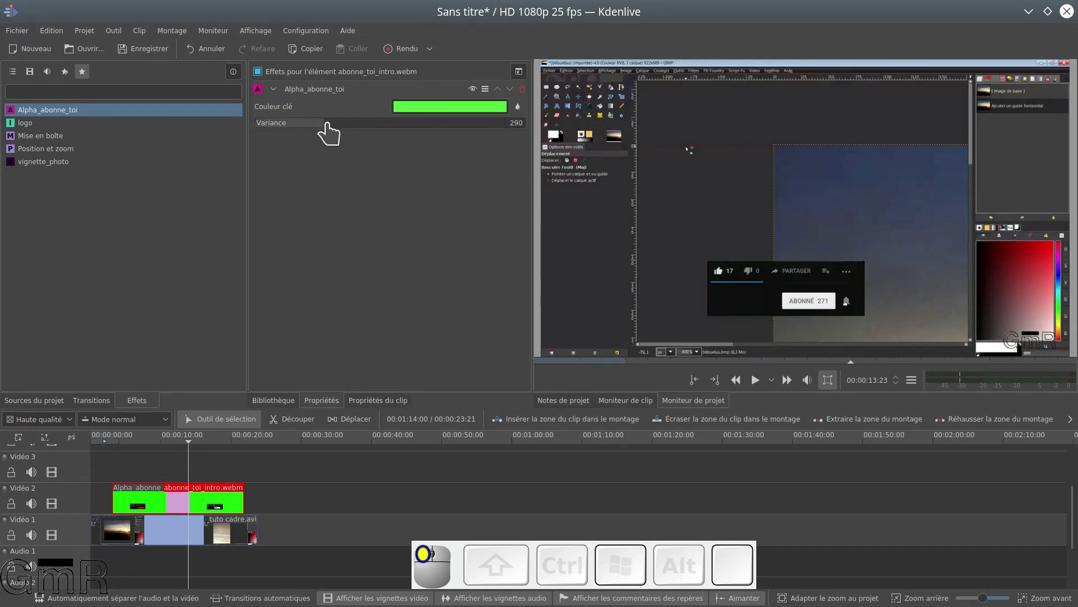
Step: Raise the Alpha_abonne_toi variance from 184 to 290 and check the keying in the preview
click(224, 470)
click(160, 452)
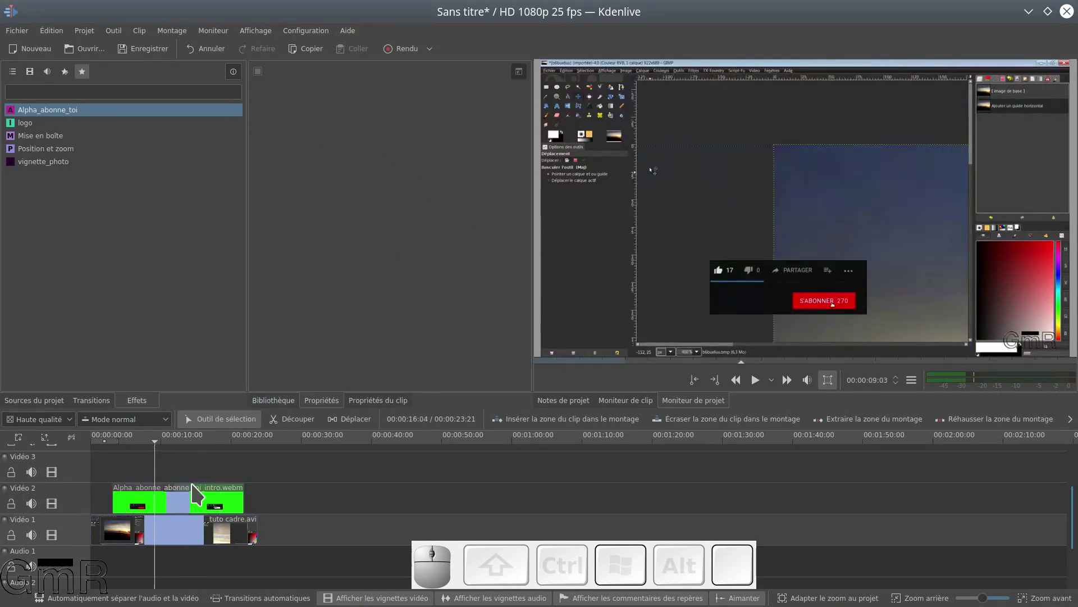
click(187, 442)
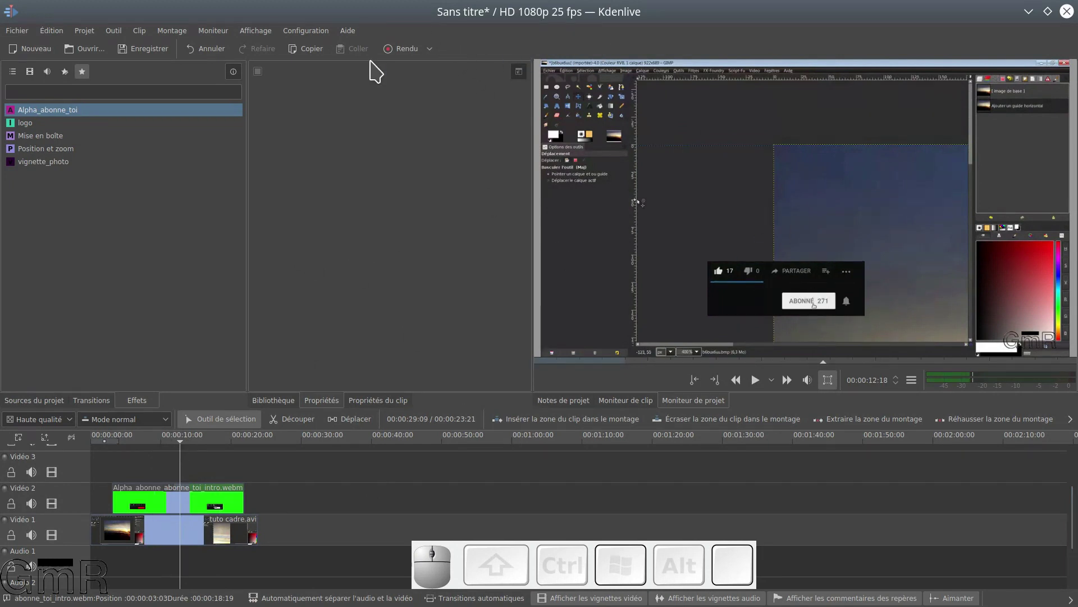
Step: Render the project a second time to 2.webm, then close the render window
click(401, 57)
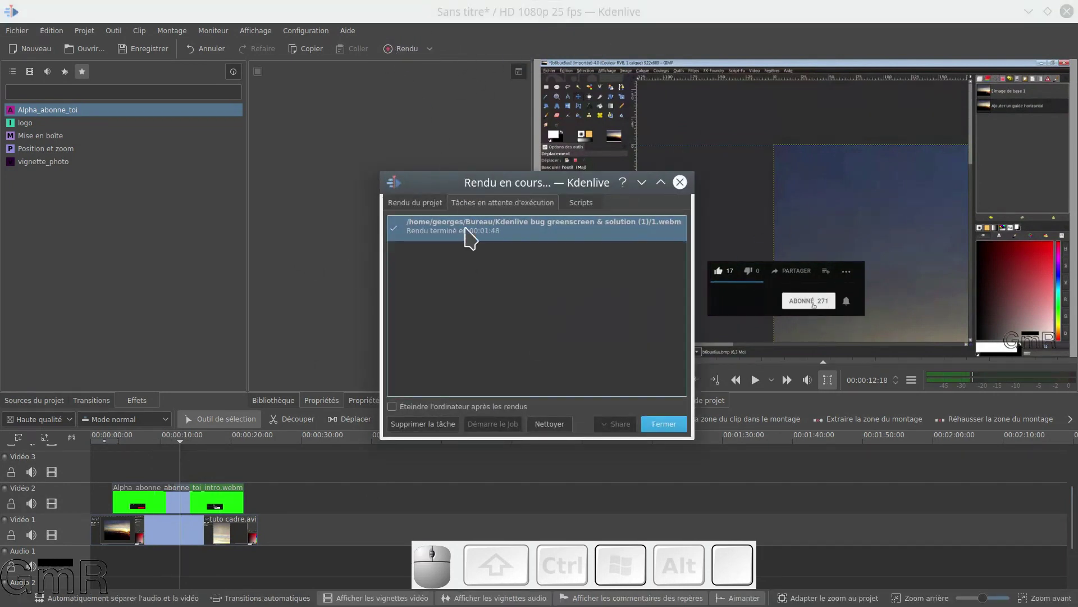
click(434, 210)
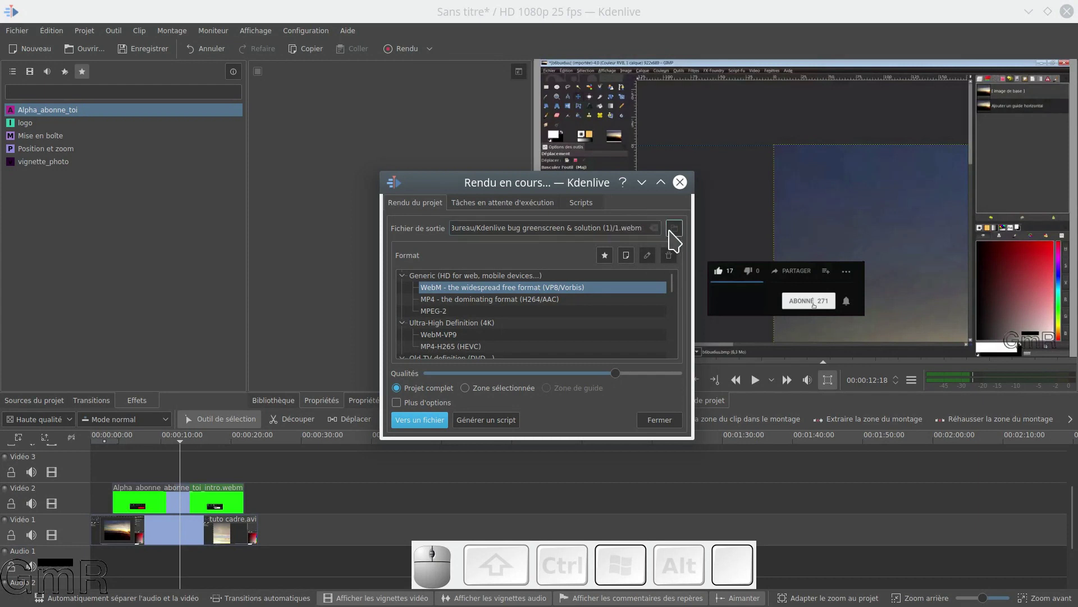
click(686, 236)
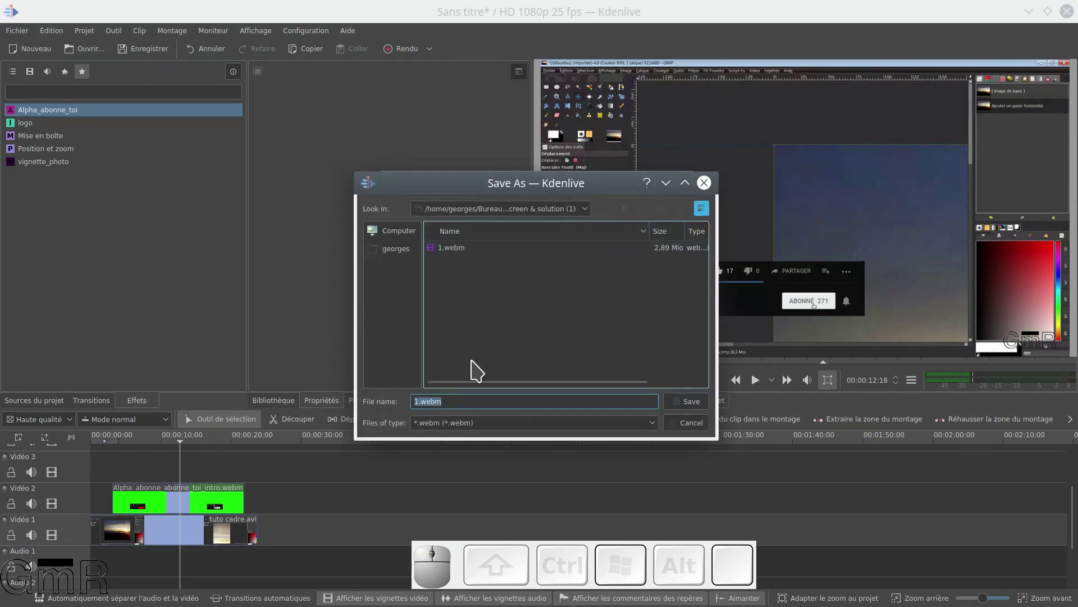
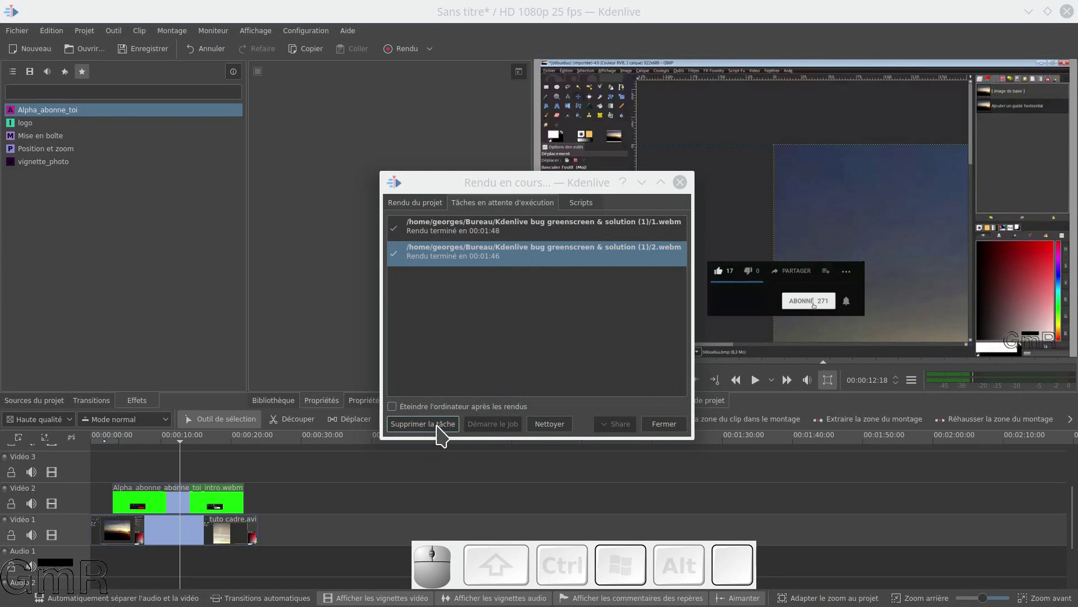
click(664, 434)
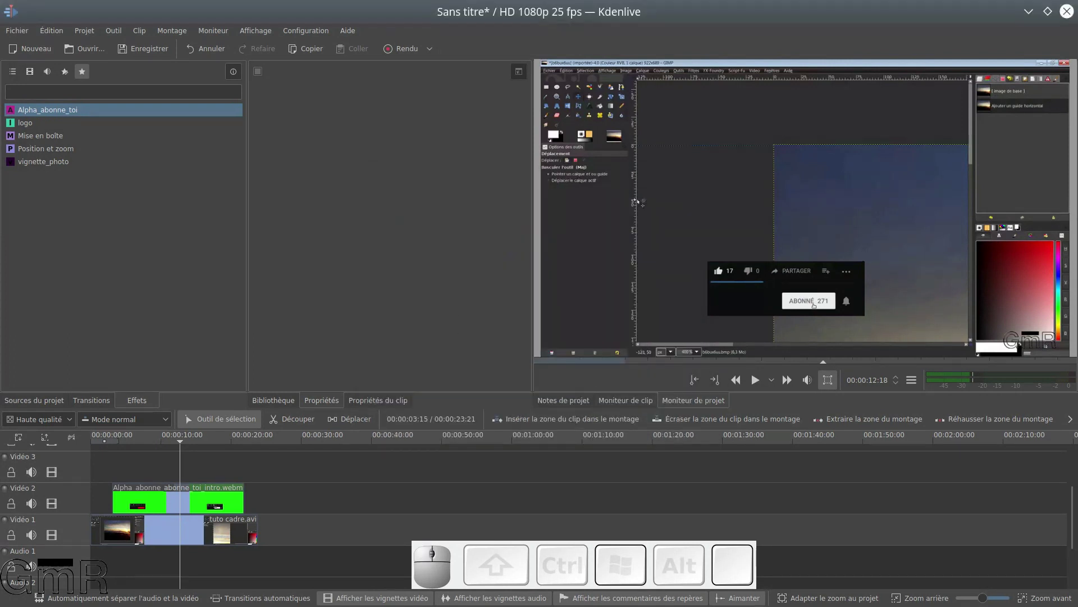
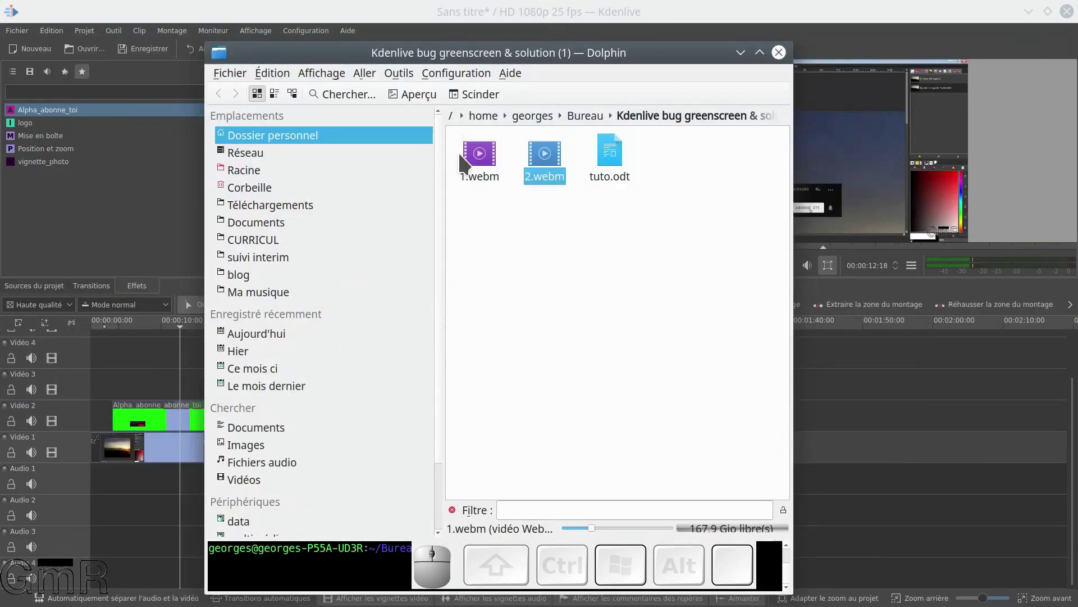
Step: Play the rendered 1.webm from Dolphin in mpv Media Player to check it
right_click(478, 168)
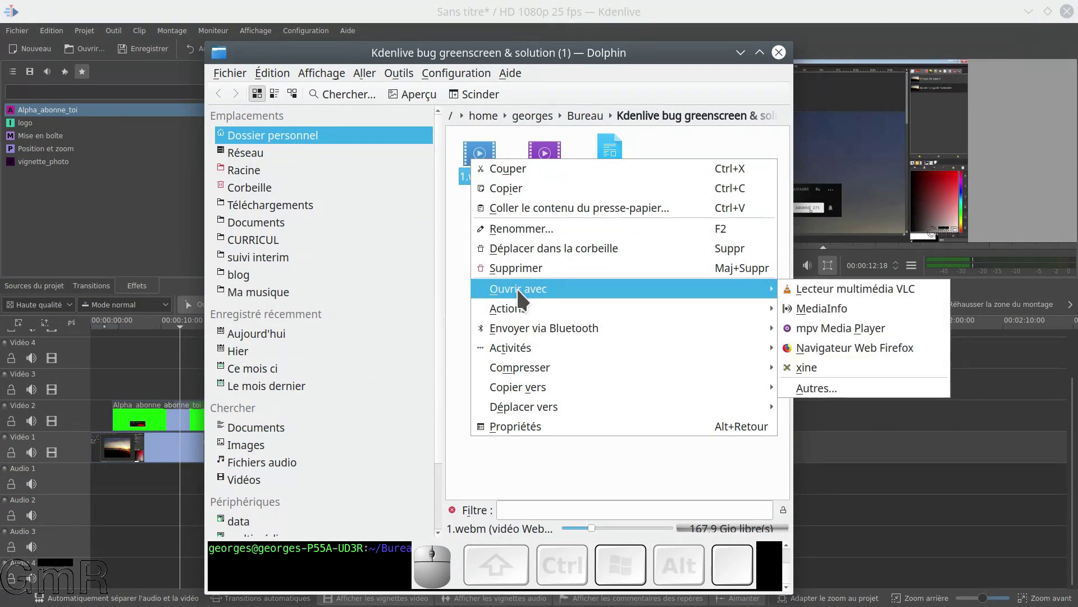
click(831, 344)
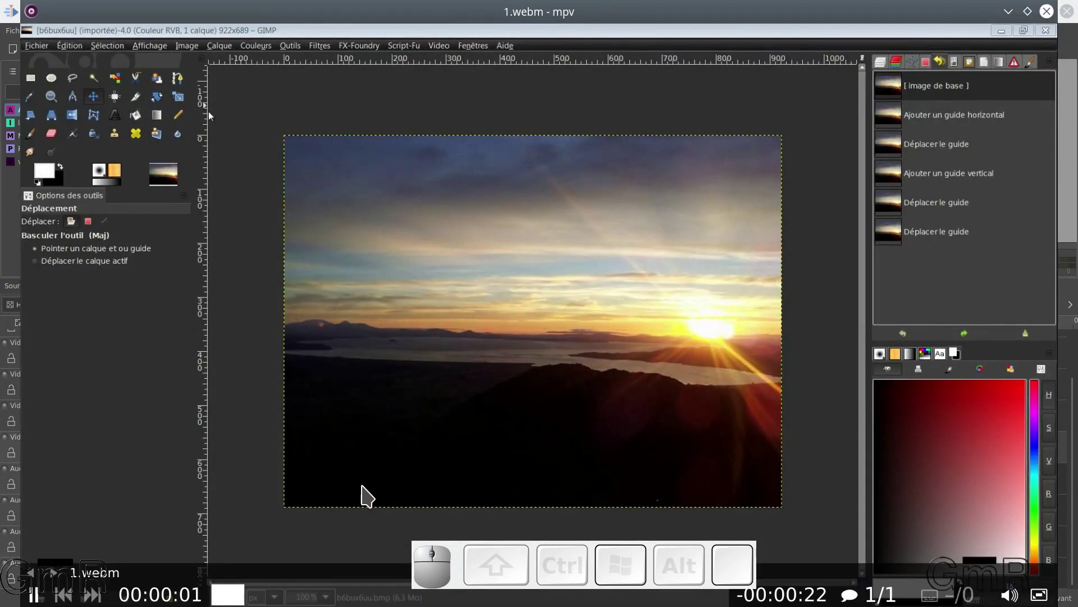